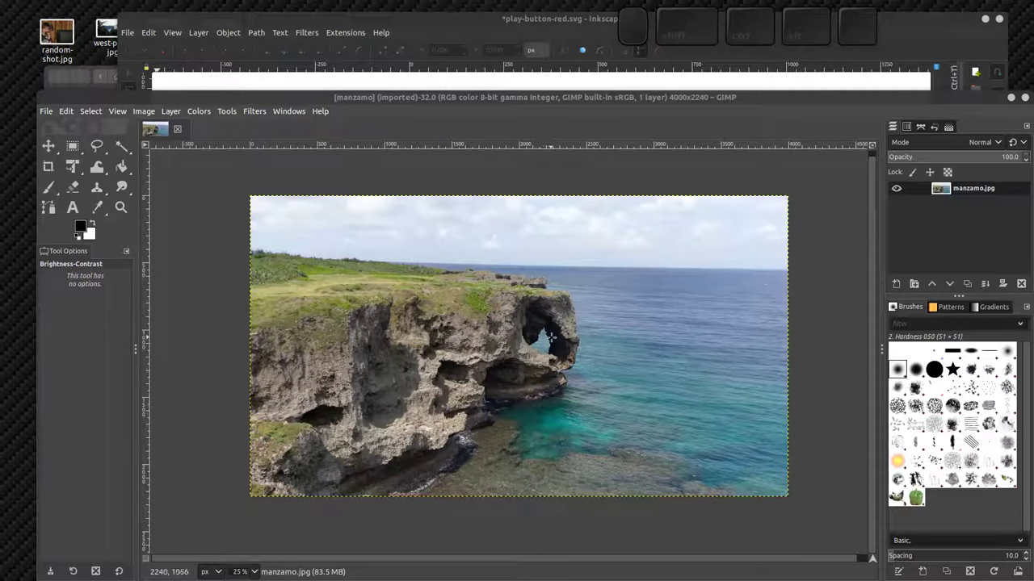
# Zoom in and out on the cliff photo repeatedly to show its pixelation at high magnification.
pyautogui.scroll(3)
pyautogui.scroll(3)
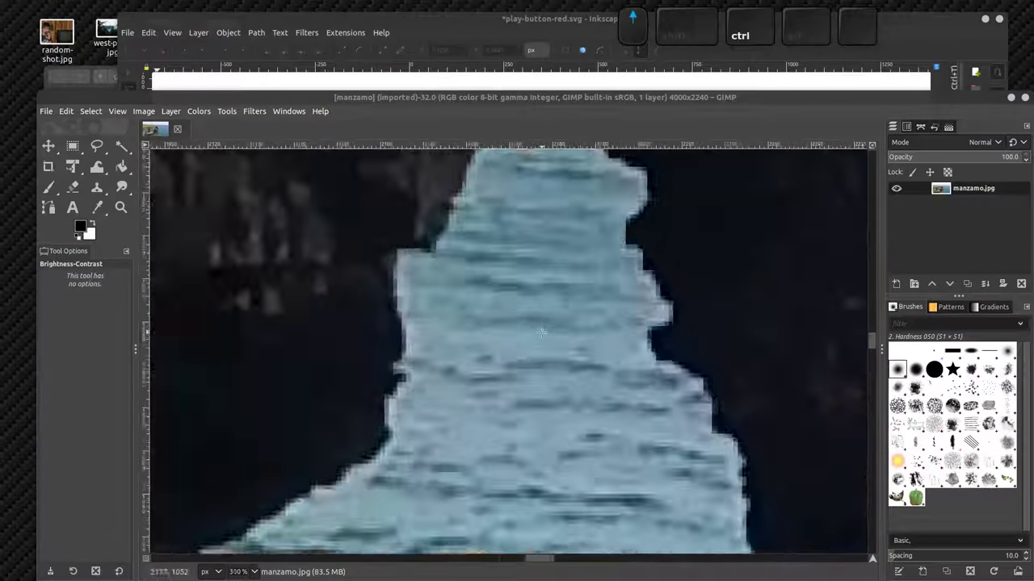
pyautogui.scroll(3)
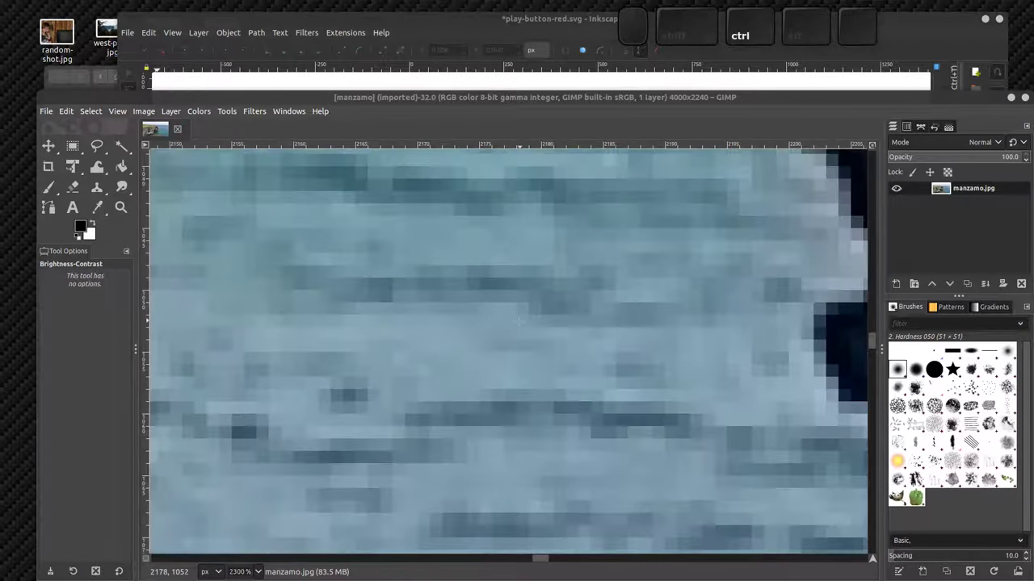
pyautogui.scroll(-3)
pyautogui.scroll(3)
pyautogui.scroll(-3)
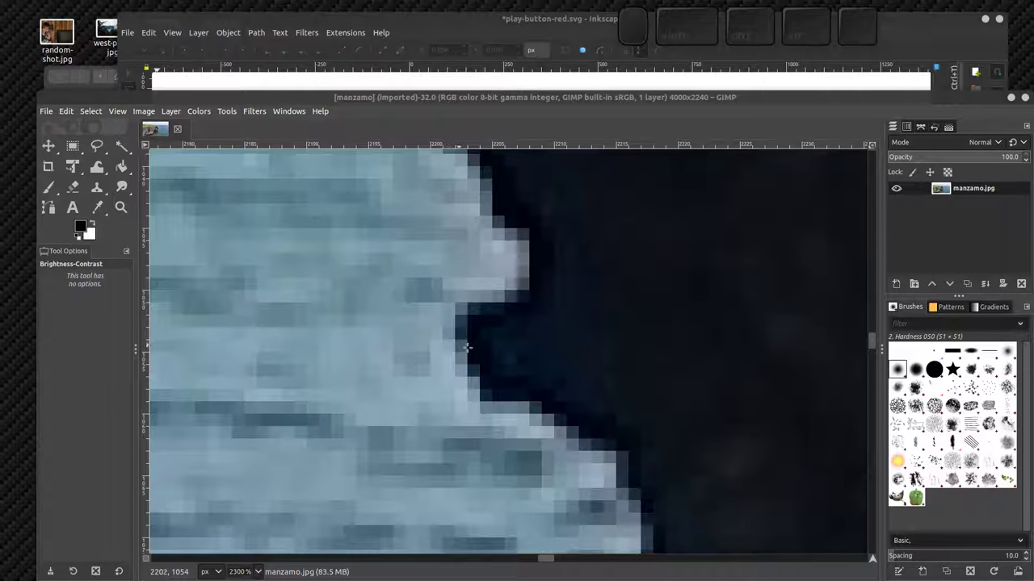
pyautogui.scroll(-3)
pyautogui.scroll(-3)
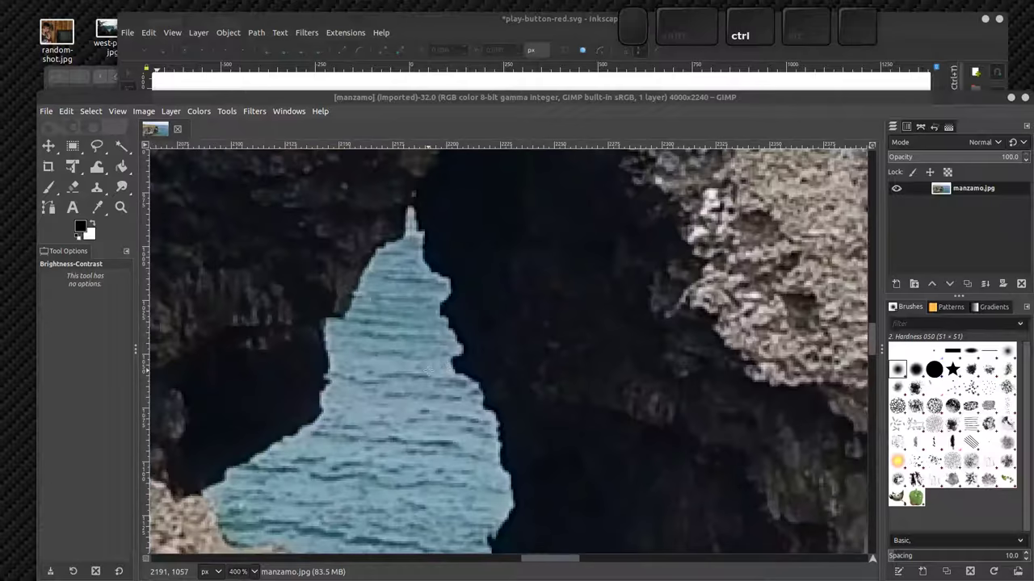
pyautogui.scroll(-3)
pyautogui.scroll(-3)
pyautogui.scroll(3)
pyautogui.scroll(3)
pyautogui.scroll(3)
pyautogui.scroll(-3)
pyautogui.scroll(3)
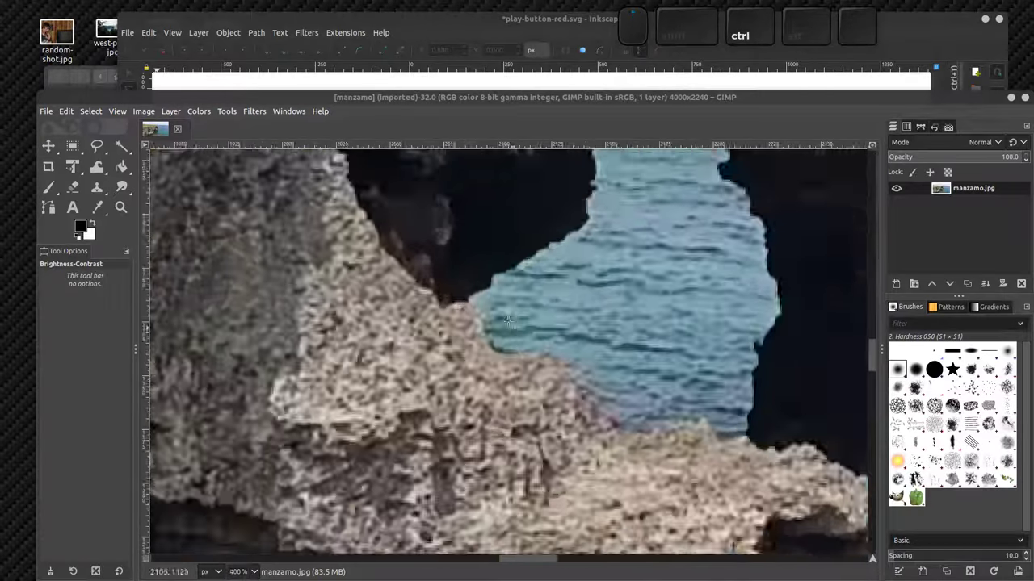
pyautogui.scroll(3)
pyautogui.scroll(-3)
pyautogui.scroll(-3)
pyautogui.scroll(-3)
pyautogui.scroll(-3)
pyautogui.scroll(3)
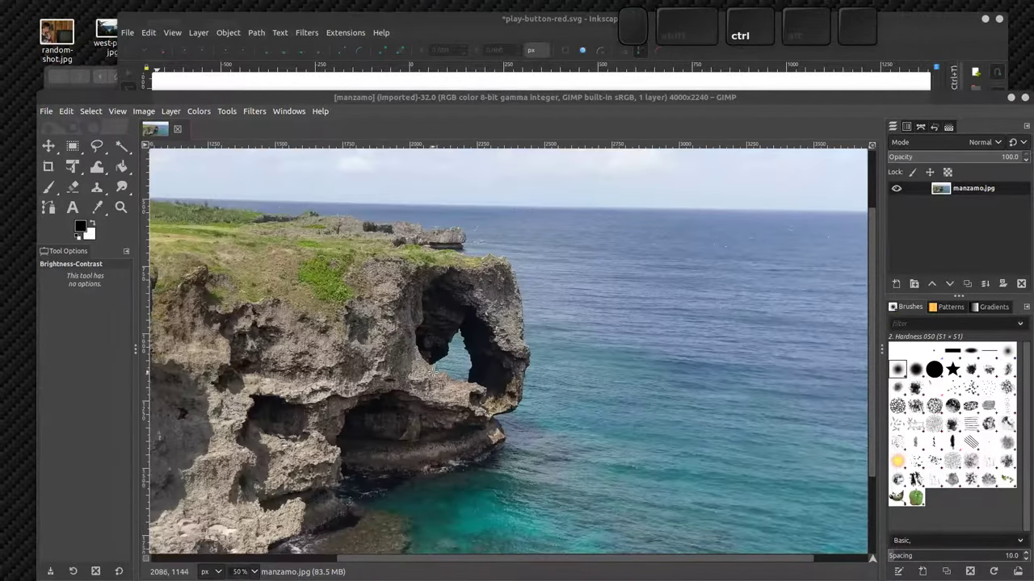
pyautogui.scroll(-3)
pyautogui.scroll(-3)
pyautogui.scroll(3)
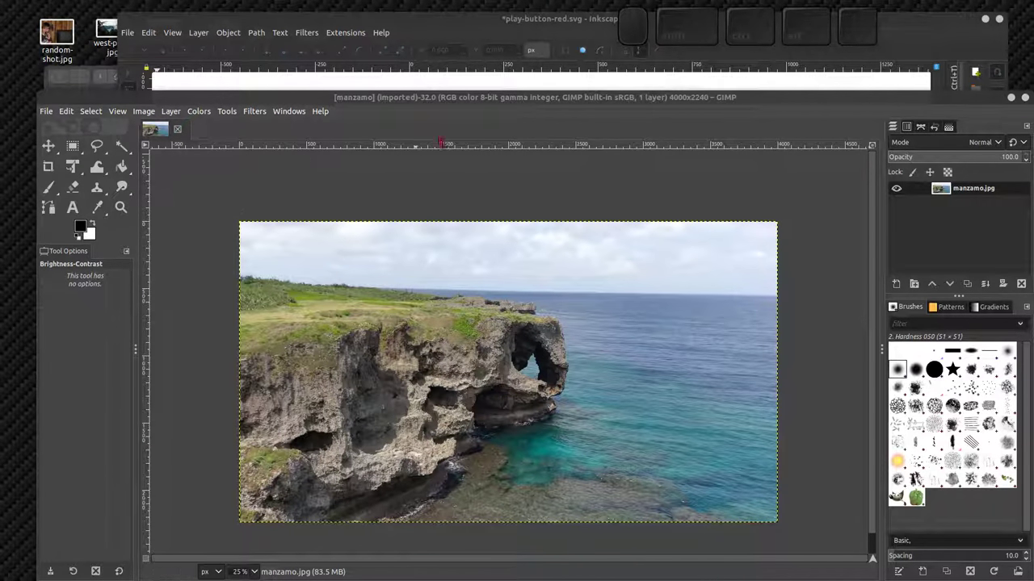
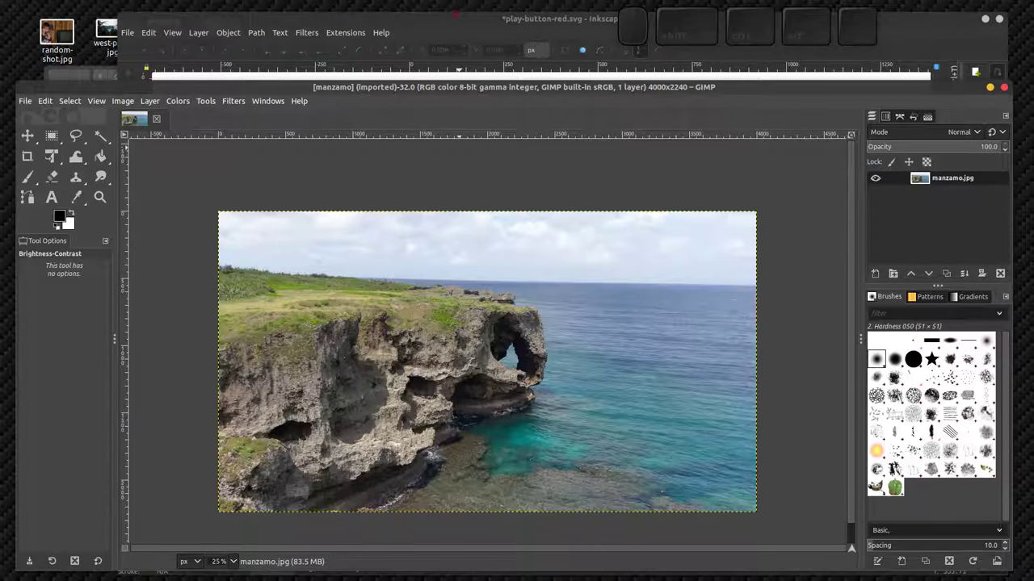
# Bring the red play-button drawing forward, flip back to the coastal photo, then return to the drawing.
pyautogui.click(123, 542)
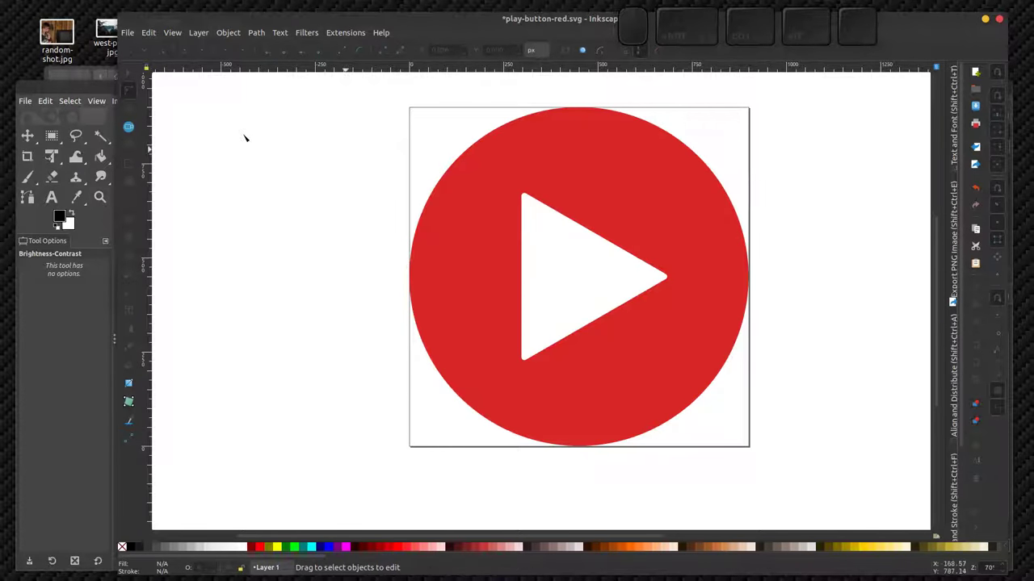
pyautogui.click(123, 542)
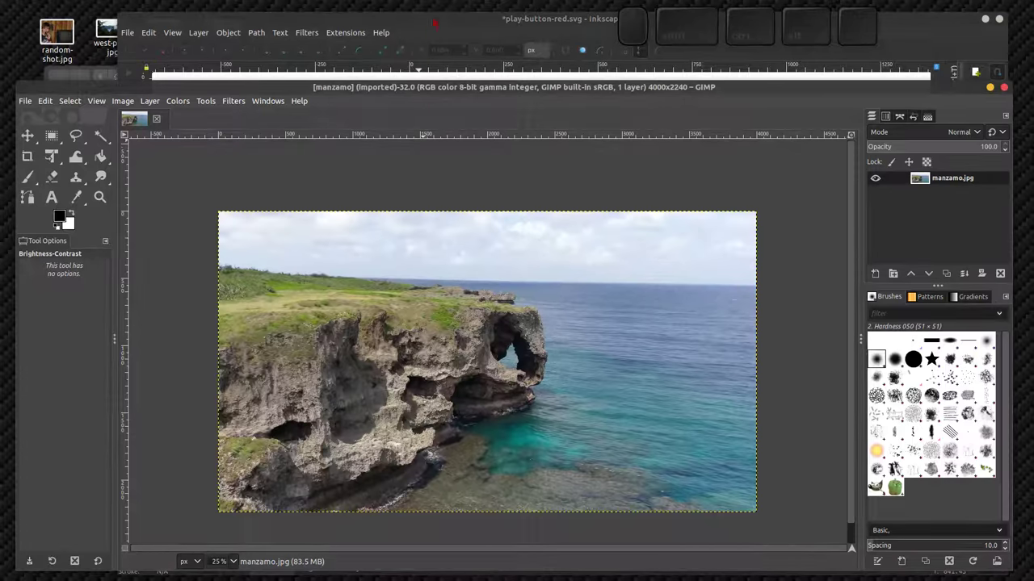
pyautogui.click(123, 543)
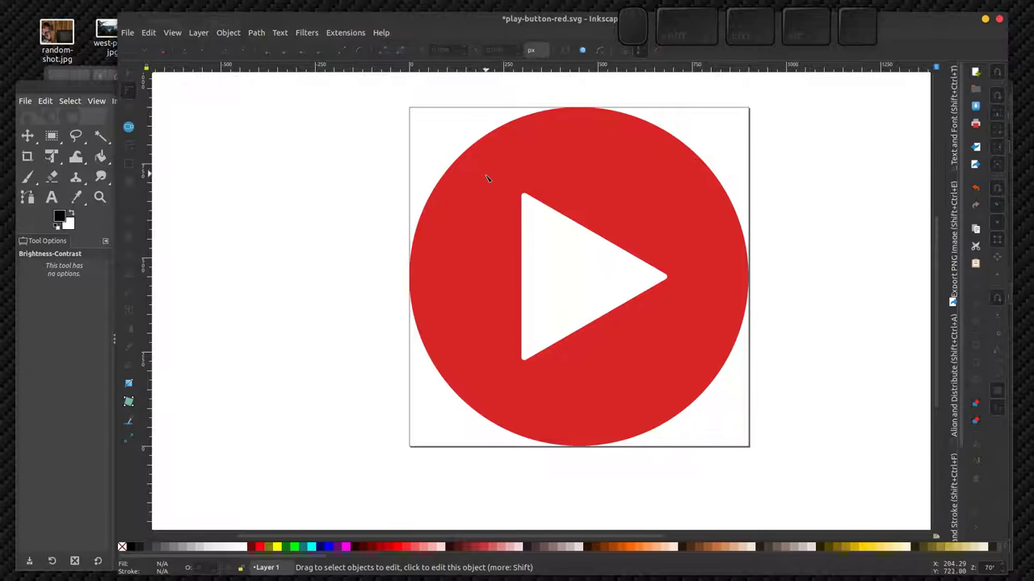
# Pull the circle's upper-left and upper-right nodes outward into two matching rounded lobes.
pyautogui.scroll(3)
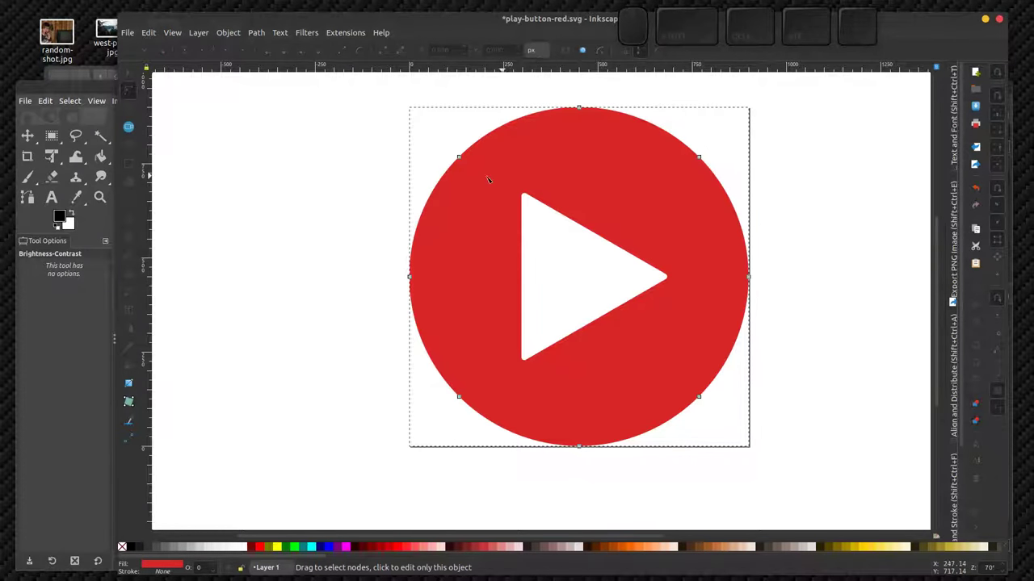
pyautogui.click(123, 542)
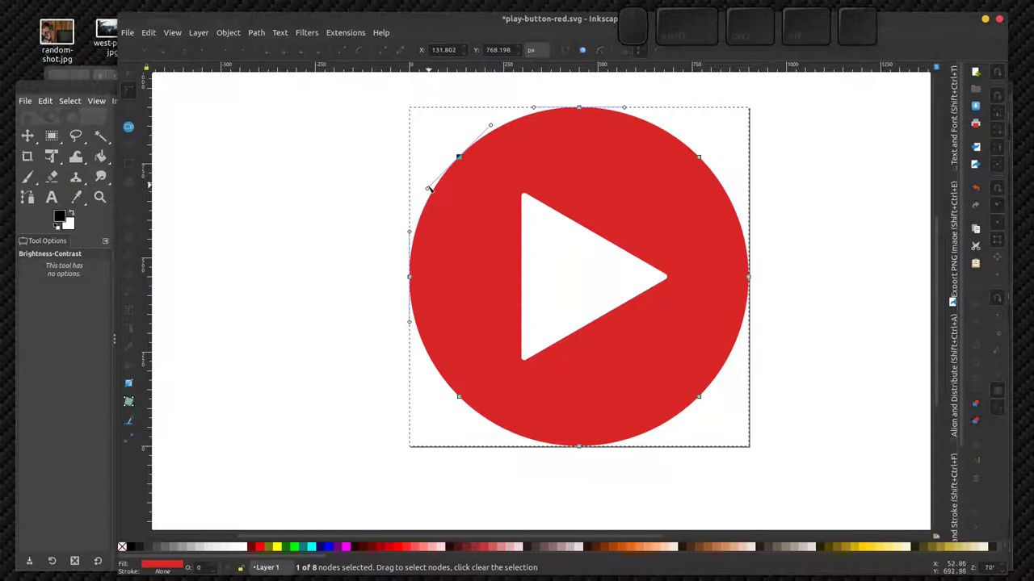
pyautogui.click(122, 542)
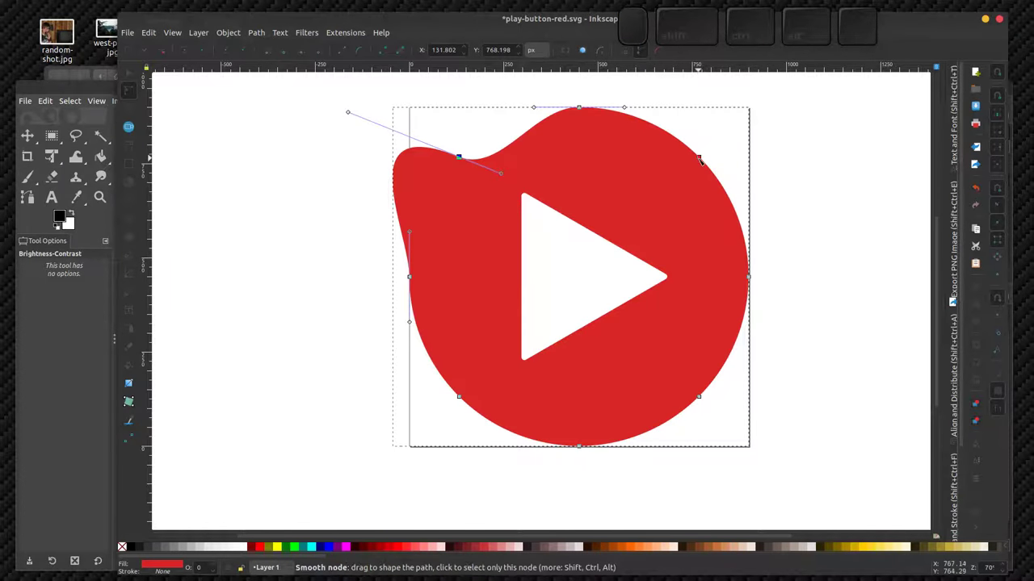
pyautogui.click(123, 542)
pyautogui.click(123, 543)
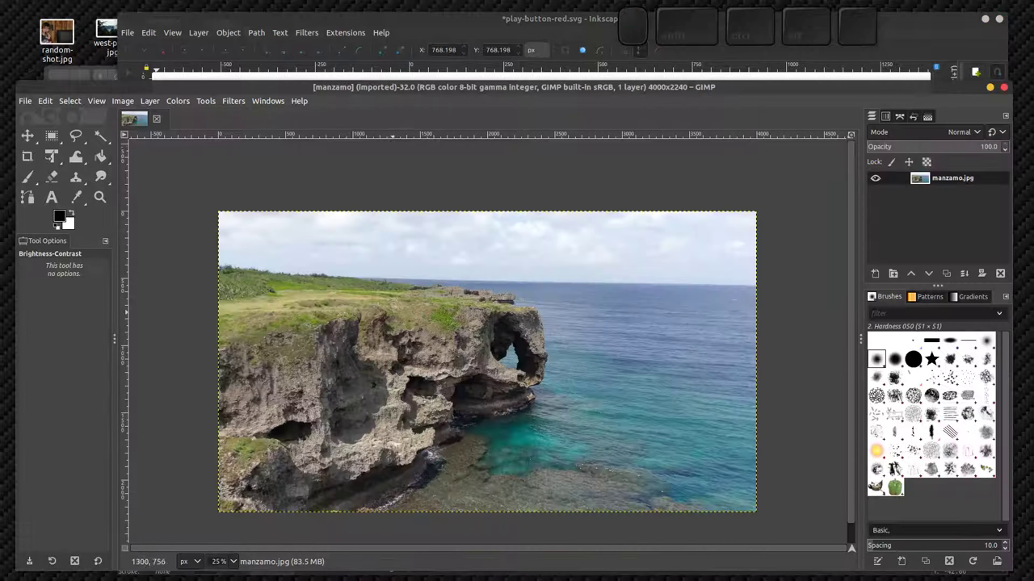
pyautogui.scroll(3)
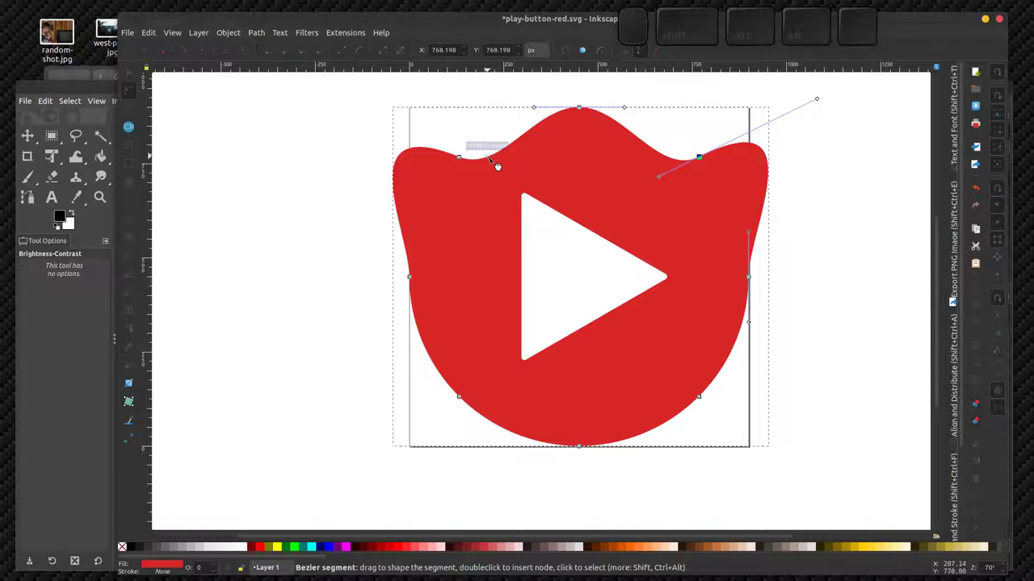
pyautogui.scroll(3)
pyautogui.scroll(-3)
pyautogui.scroll(3)
pyautogui.scroll(3)
pyautogui.scroll(-3)
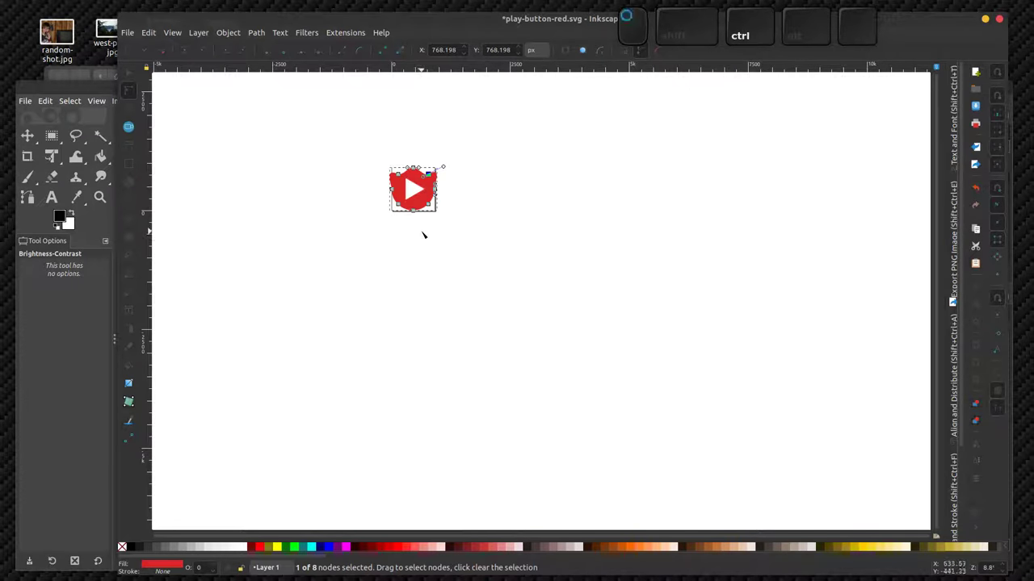
pyautogui.scroll(-3)
pyautogui.scroll(3)
pyautogui.scroll(3)
pyautogui.scroll(-3)
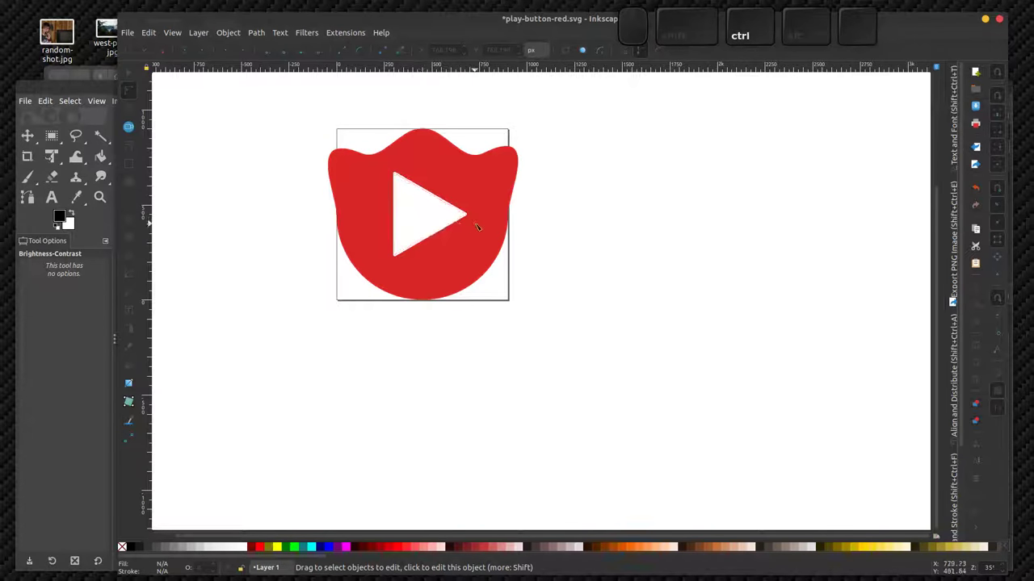
pyautogui.scroll(3)
pyautogui.scroll(3)
pyautogui.scroll(-3)
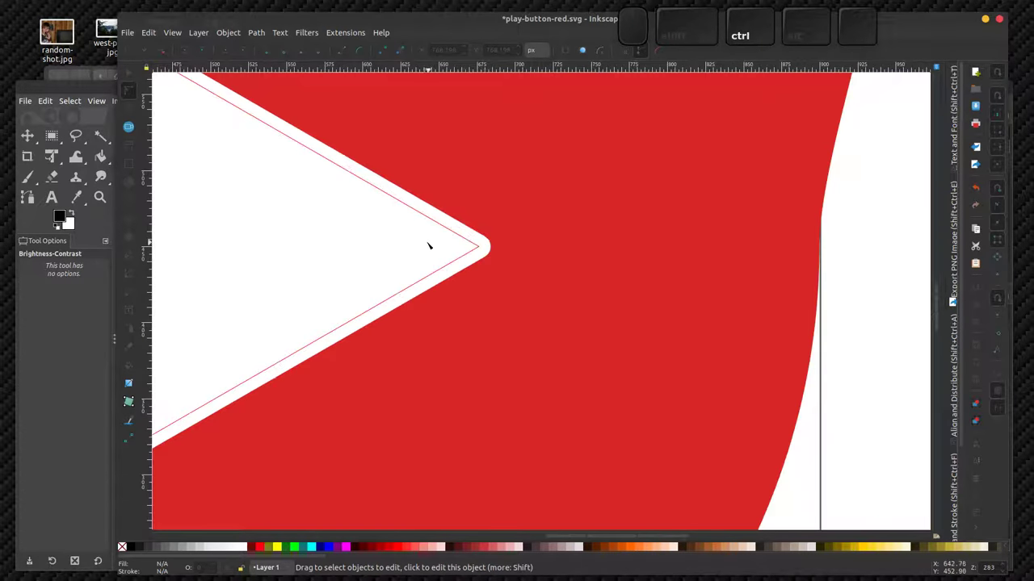
# Add a corner node on the white triangle's top edge and push its tip inward into a notch.
pyautogui.scroll(-3)
pyautogui.scroll(3)
pyautogui.click(122, 543)
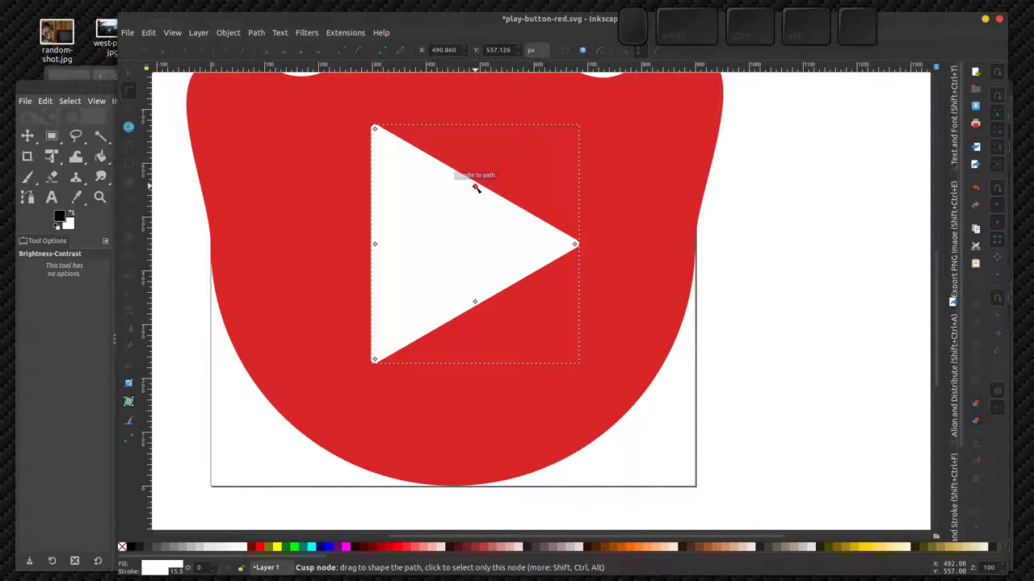
pyautogui.click(122, 542)
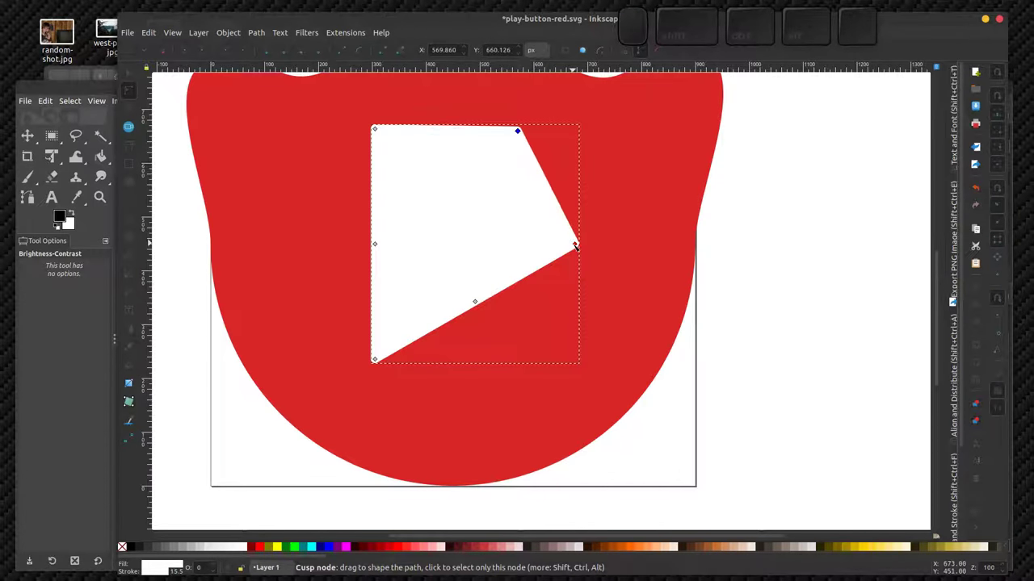
pyautogui.click(123, 542)
# Reselect the red outer shape so its path nodes show again.
pyautogui.scroll(3)
pyautogui.scroll(-3)
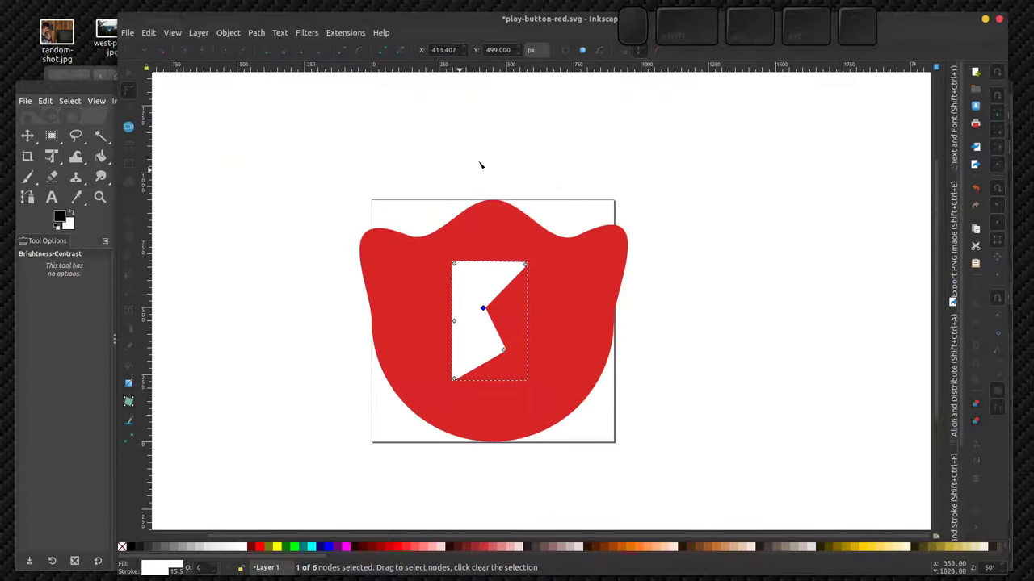
pyautogui.click(123, 542)
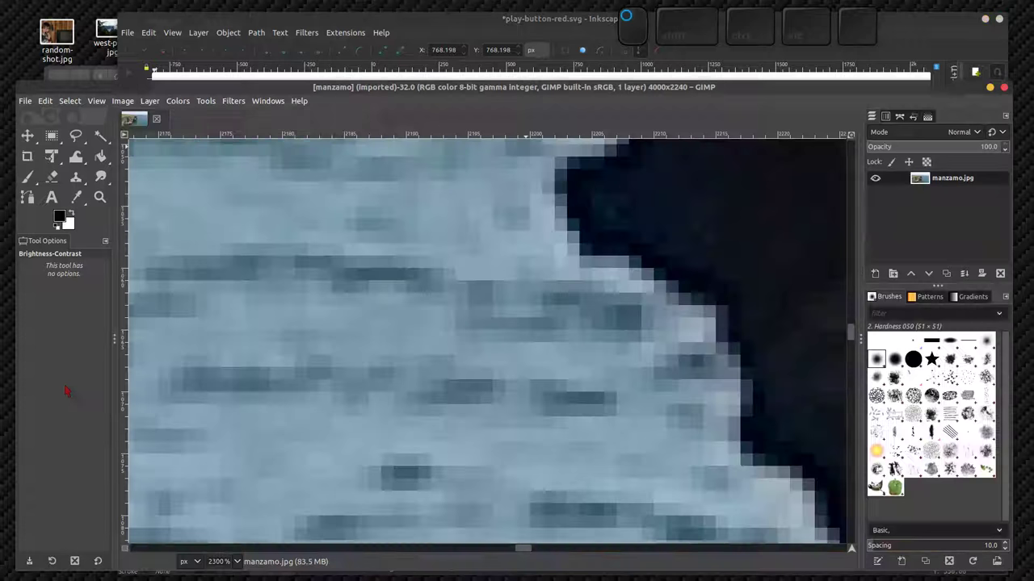
pyautogui.scroll(-3)
pyautogui.scroll(-3)
pyautogui.scroll(-3)
pyautogui.scroll(-3)
pyautogui.scroll(-3)
pyautogui.scroll(-3)
pyautogui.scroll(3)
pyautogui.scroll(3)
pyautogui.scroll(3)
pyautogui.scroll(-3)
pyautogui.scroll(-3)
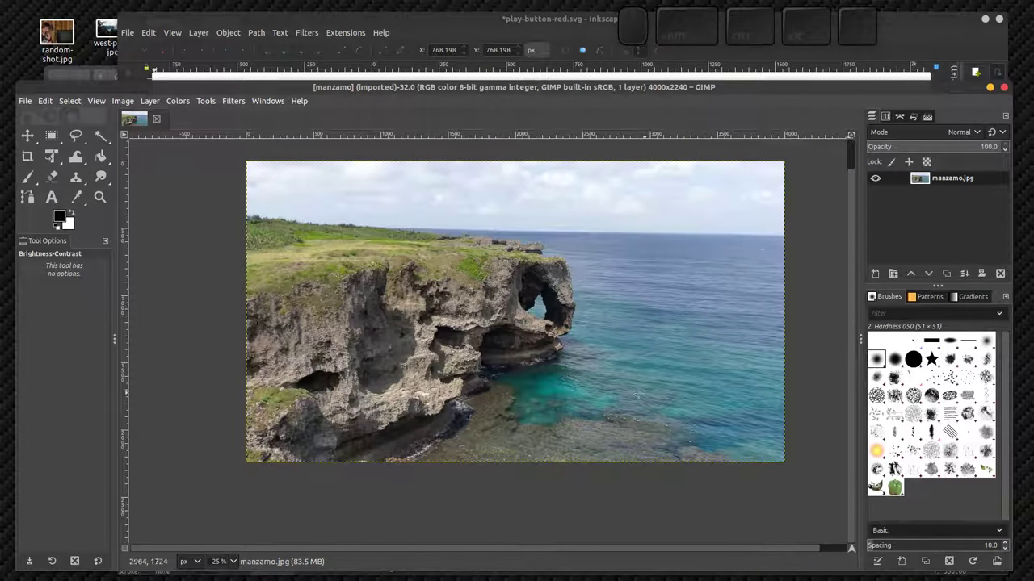
pyautogui.click(122, 543)
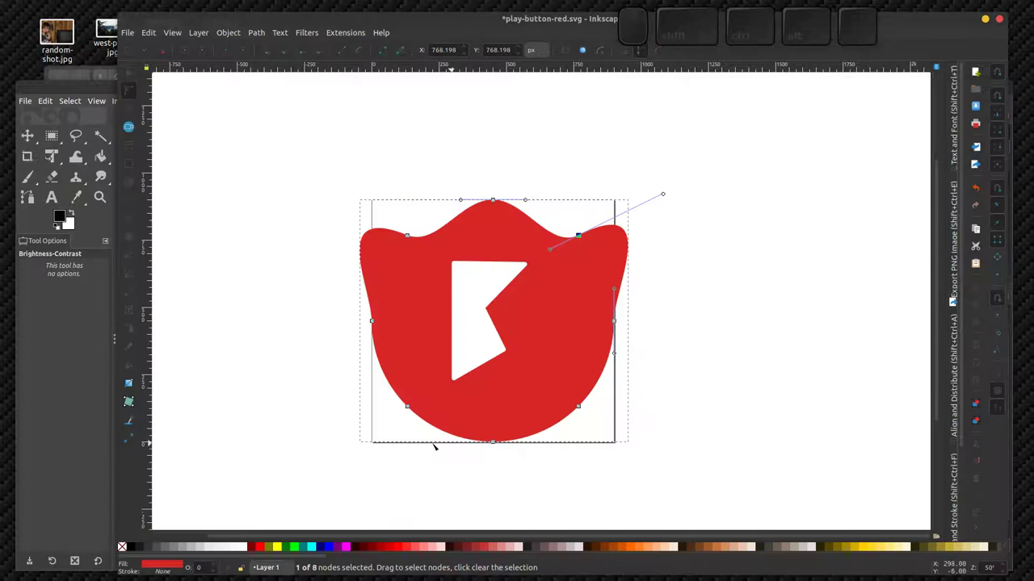